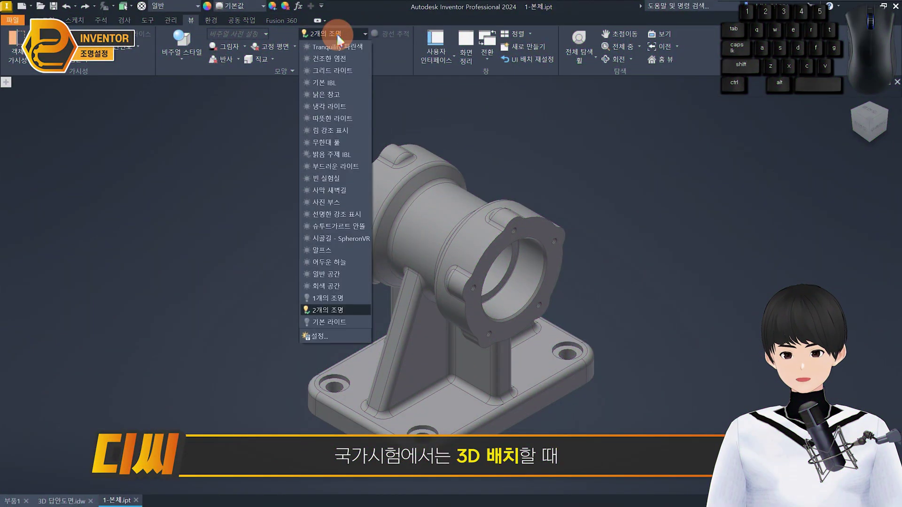
Step: Relight the bracket part with 기본 IBL and switch to the 3D 답안도면.idw drawing
left_click(339, 84)
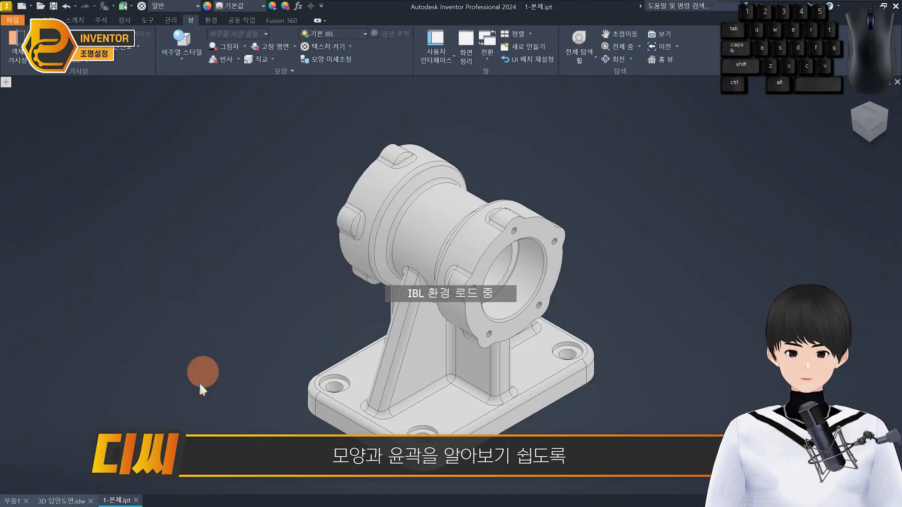
left_click(740, 411)
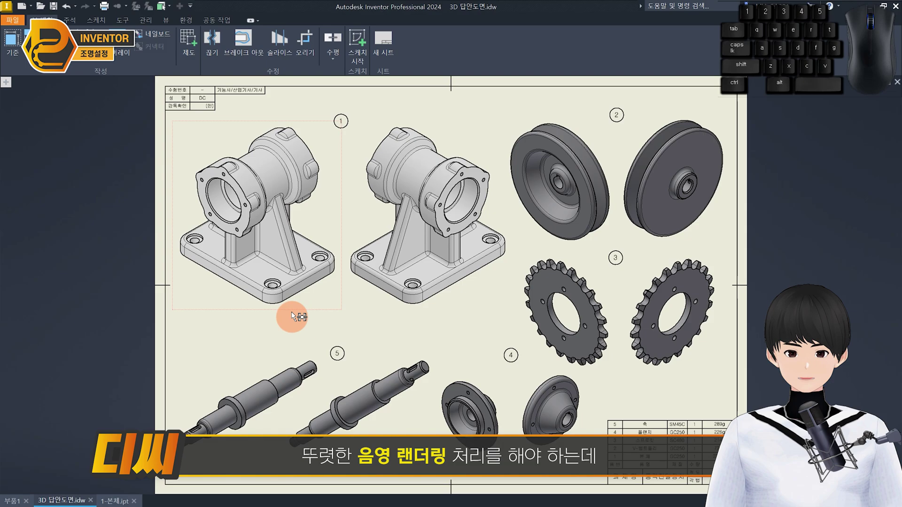
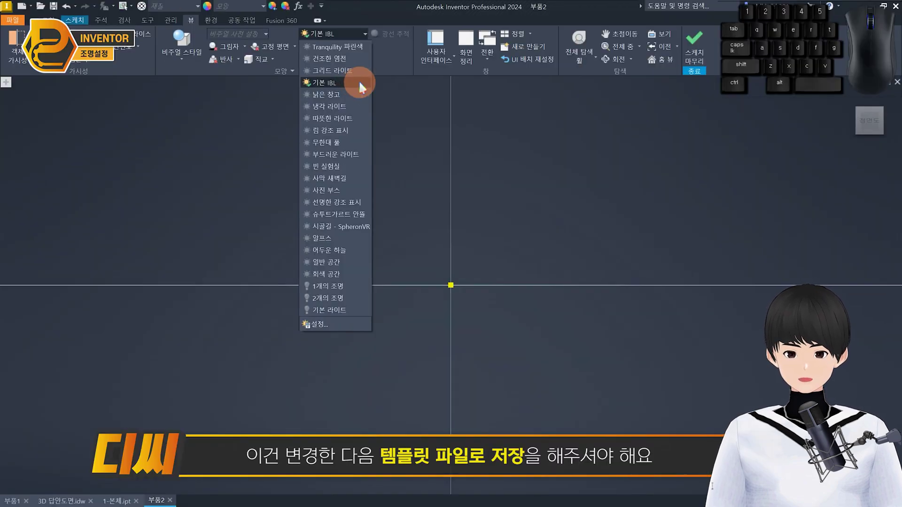
Step: Create a new part from Metric > Standard (mm).ipt and set its lighting style to 2개의 조명
left_click(365, 86)
left_click(12, 58)
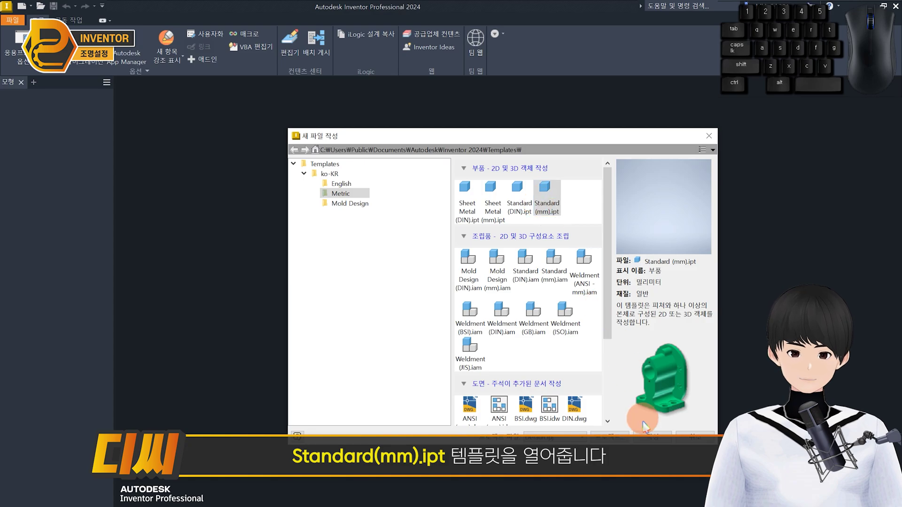
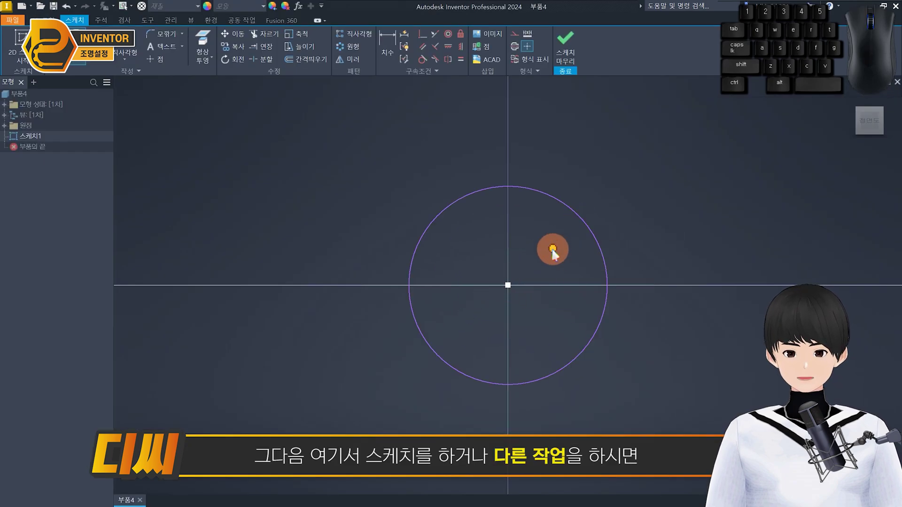
left_click(419, 331)
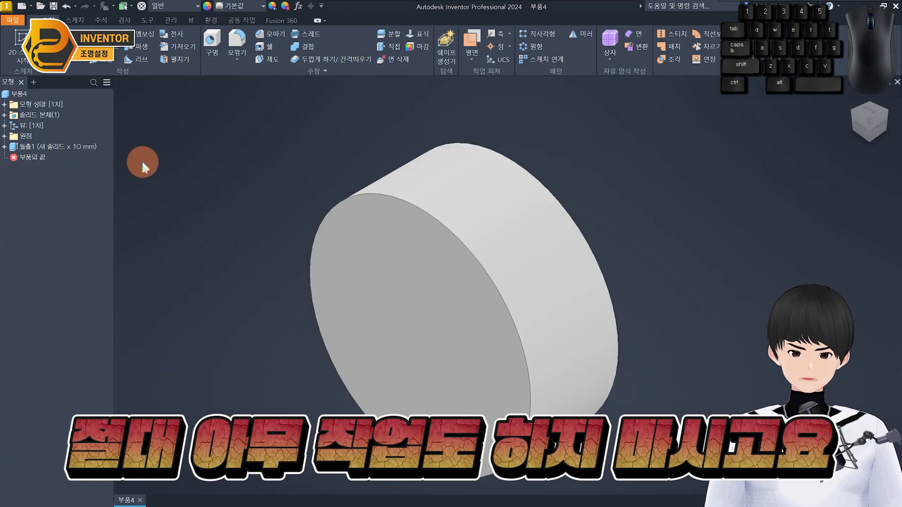
left_click(192, 24)
left_click(335, 35)
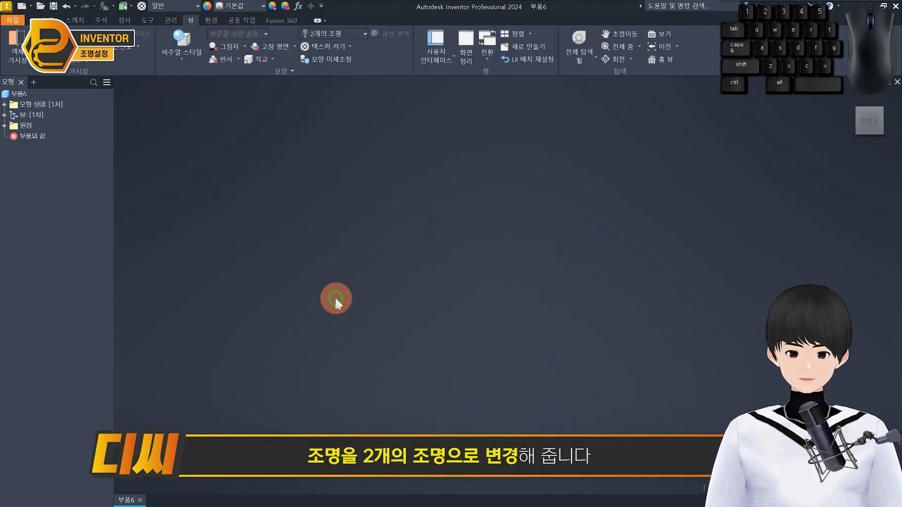
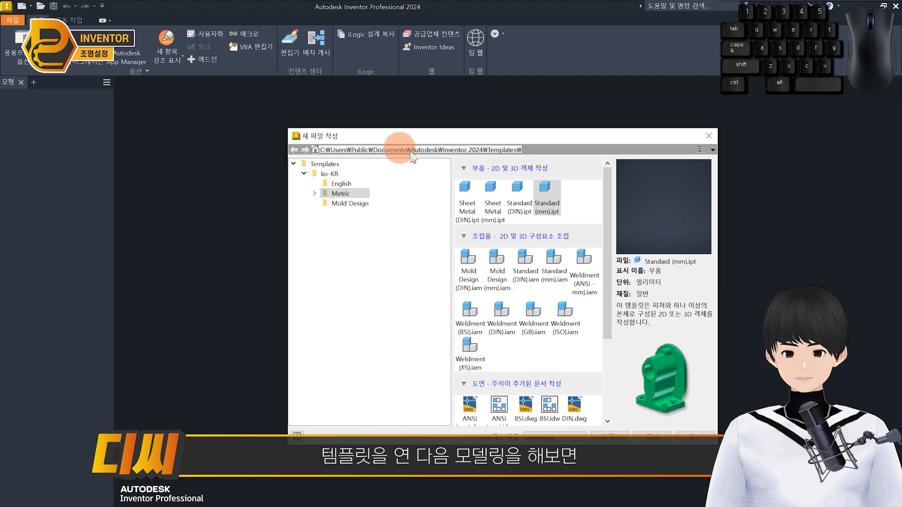
Step: Create a new part from Standard (mm).ipt and verify its lighting defaults to 2개의 조명
left_click(151, 230)
left_click(301, 301)
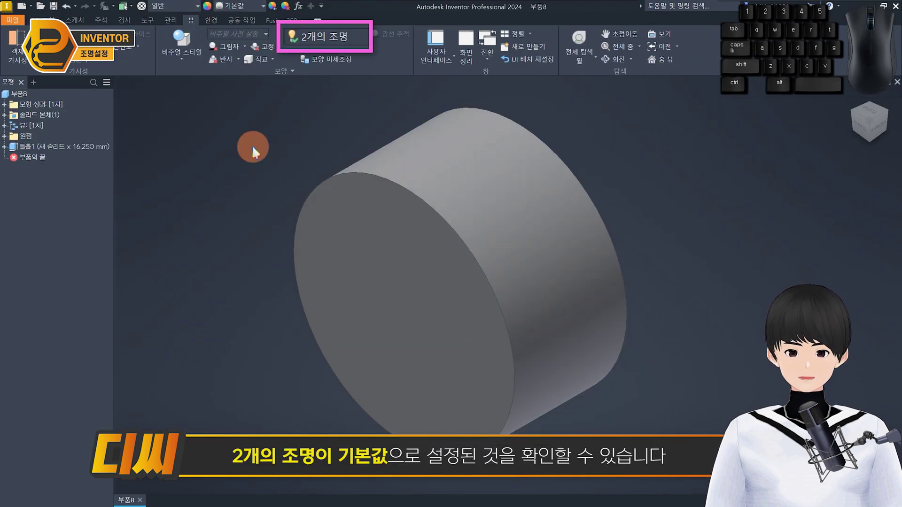